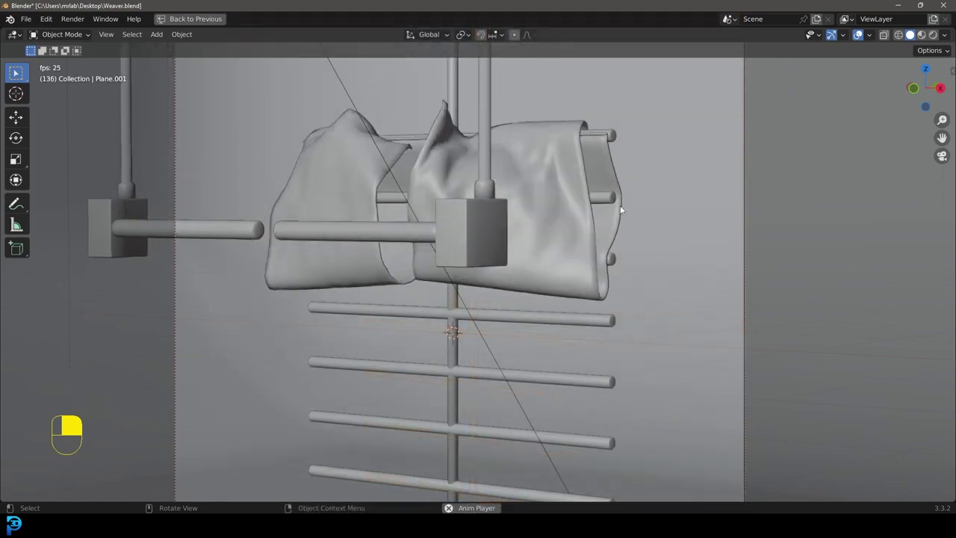
Step: Pause the cloth playback, preview it in rendered then solid shading, and resume playback
key("space")
key("z")
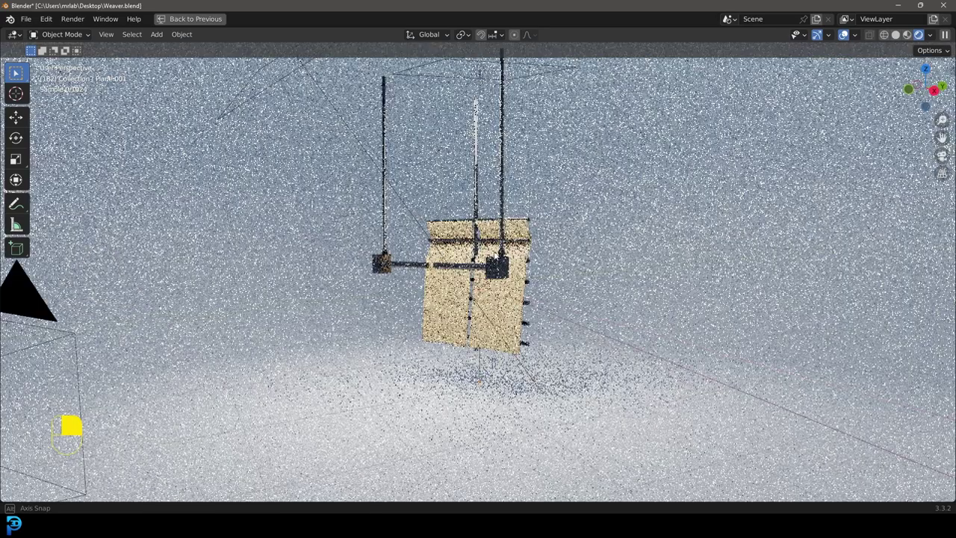
key("z")
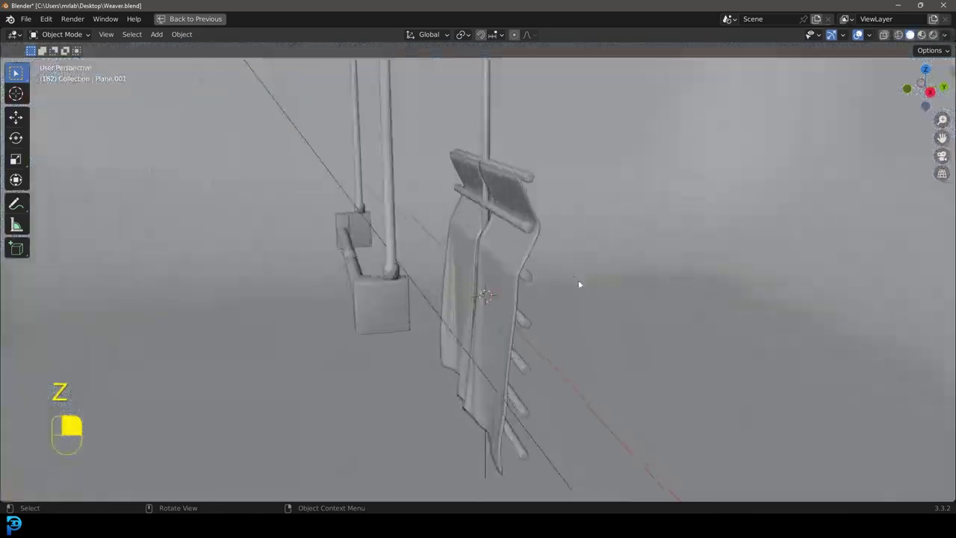
key("space")
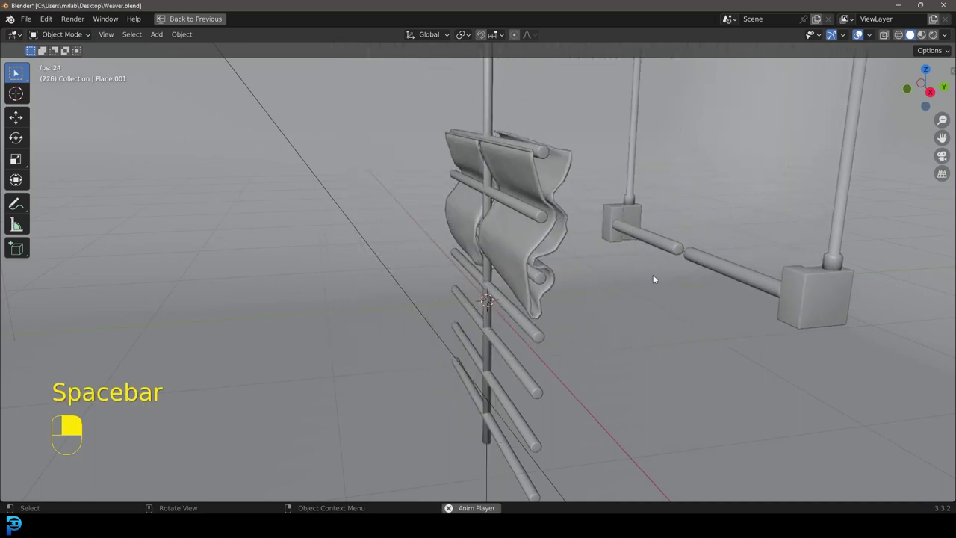
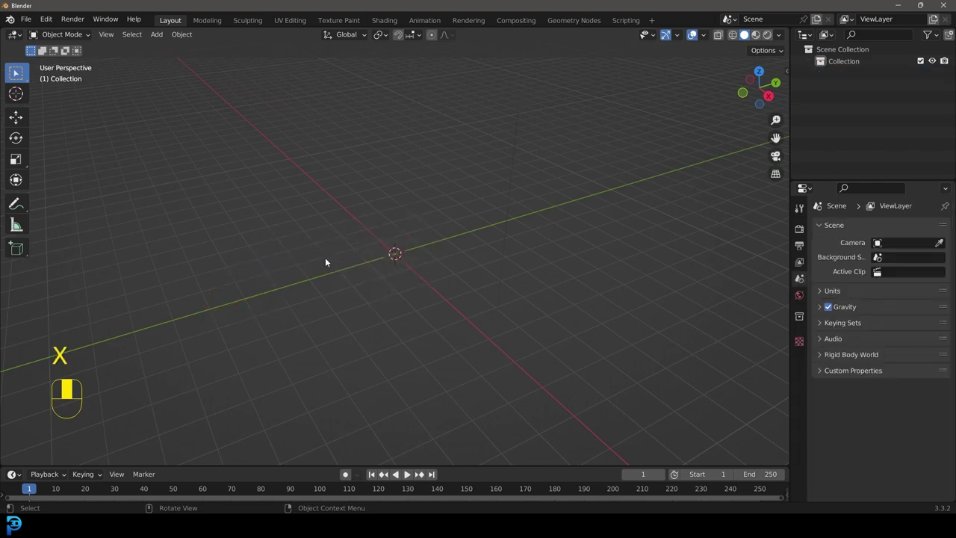
Step: Add a plane to the empty scene and enter Edit Mode on its geometry
key("shift+a")
left_click_drag(349, 232, 377, 204)
key("Tab")
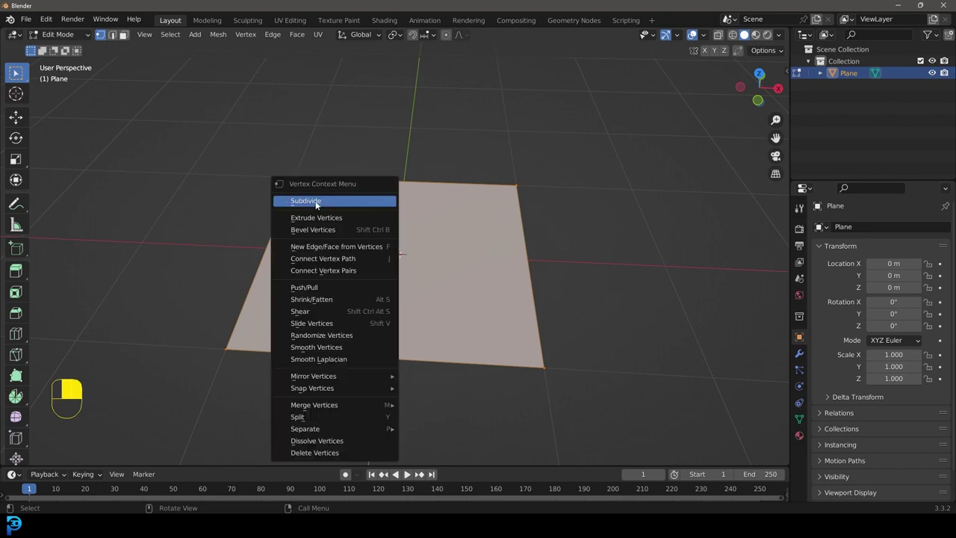
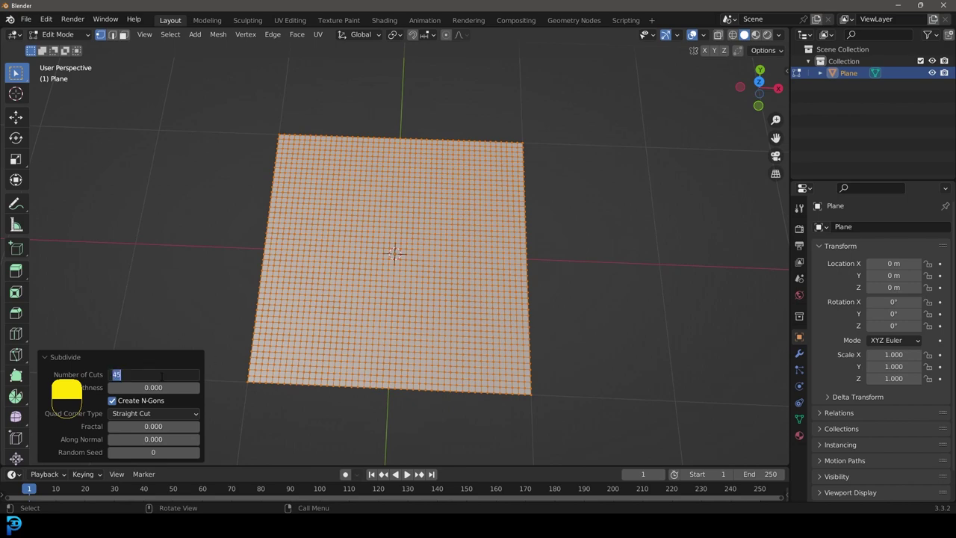
Step: Subdivide the plane again with 5 cuts for a denser cloth grid
key("5")
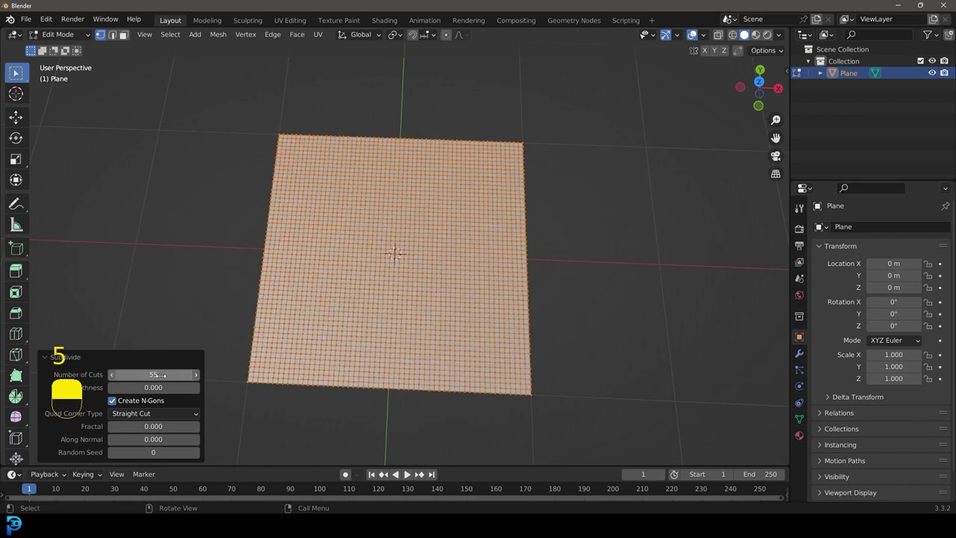
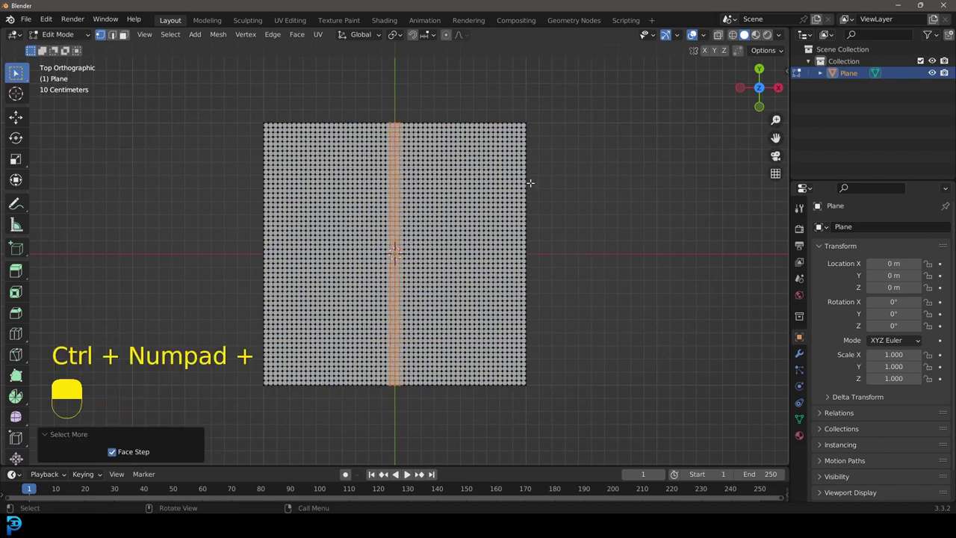
Step: Delete the centre column of vertices to split the plane, then view it from the right in Object Mode
key("x")
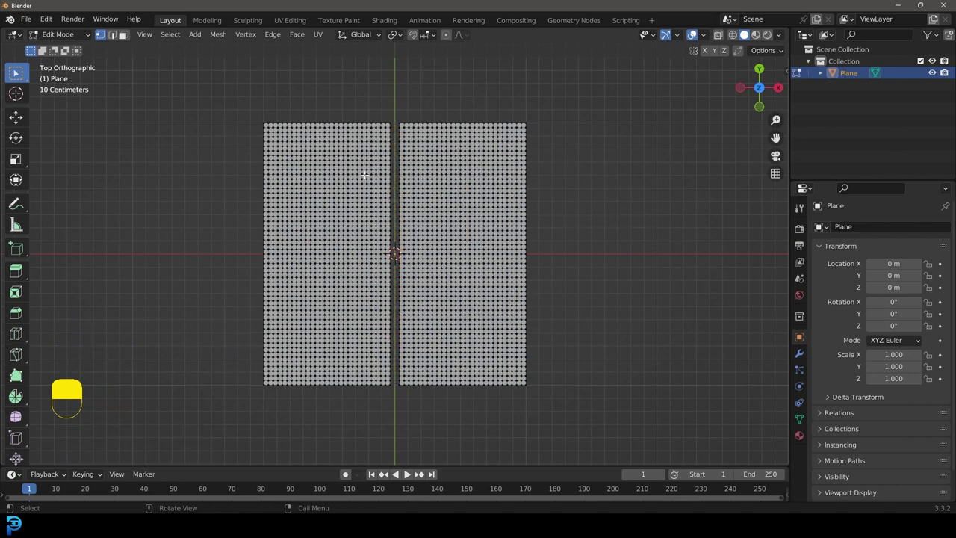
key("Tab")
key("KP_3")
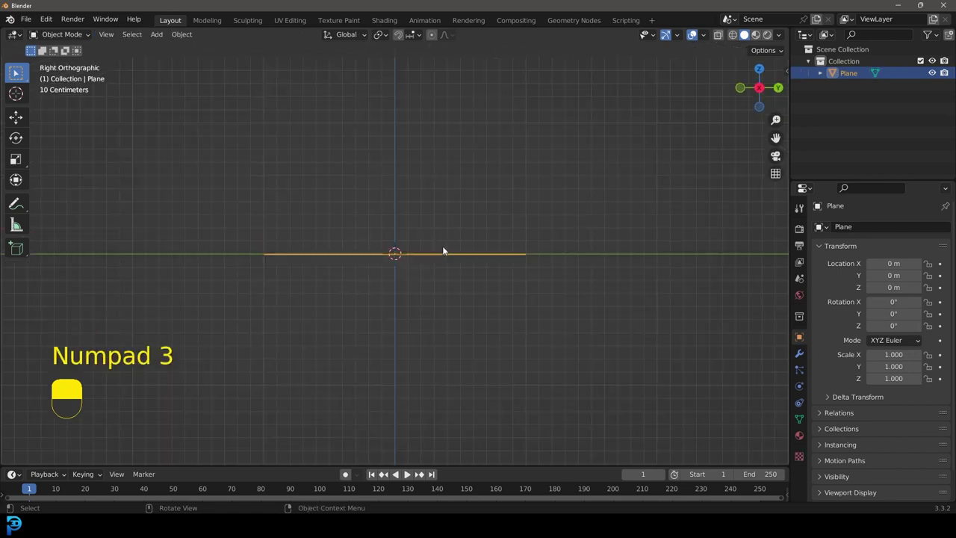
Step: Select the whole plane mesh in side view and begin rotating it upright about X
key("Tab")
key("a")
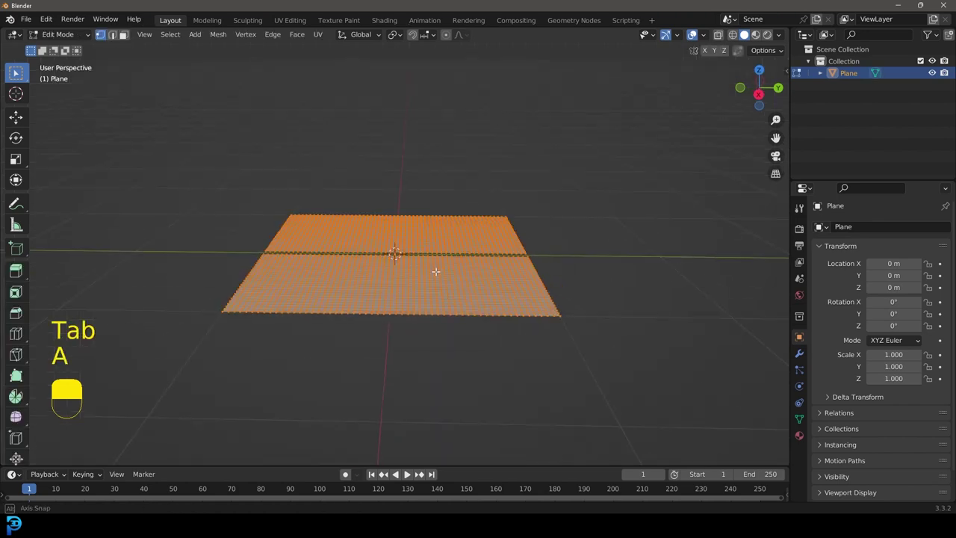
key("KP_3")
key("r")
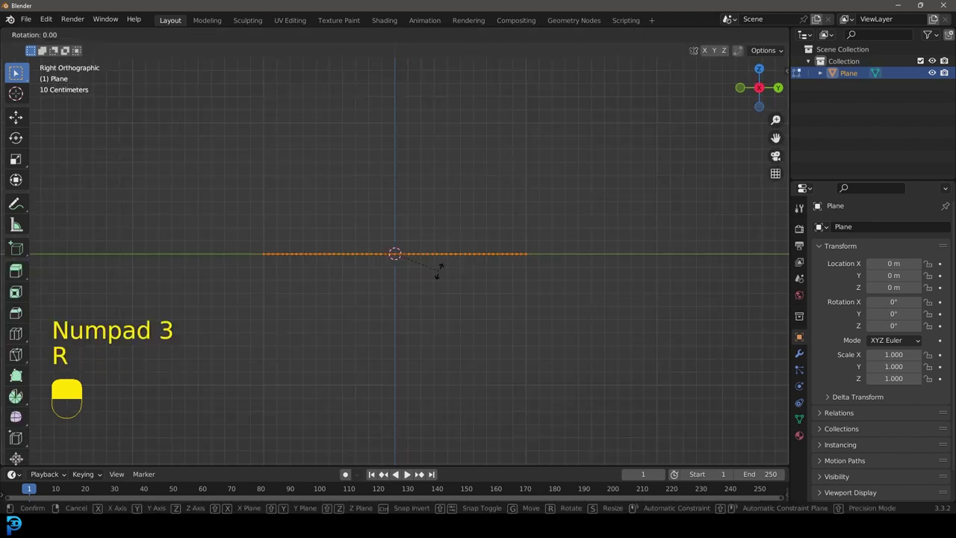
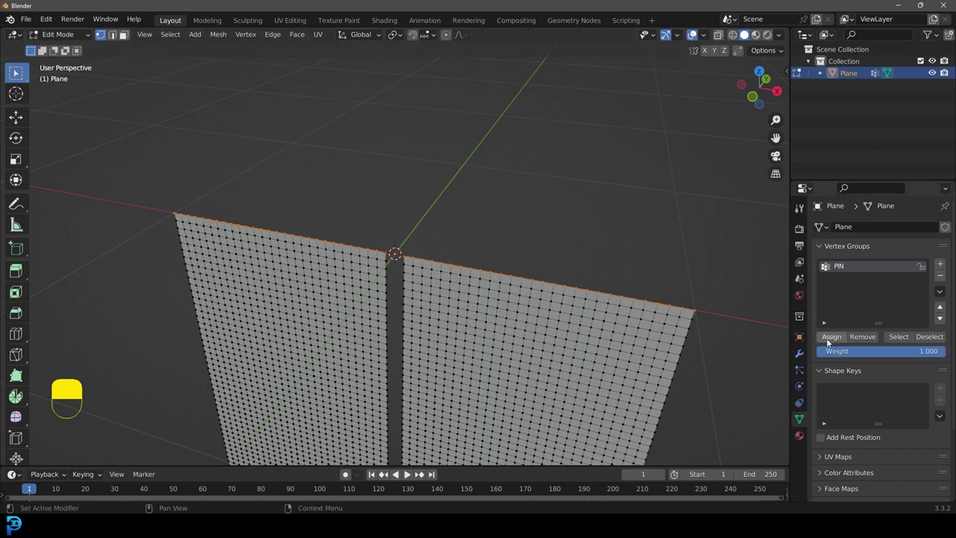
Step: Return to Object Mode after assigning the top-edge vertices to the PIN group
key("Tab")
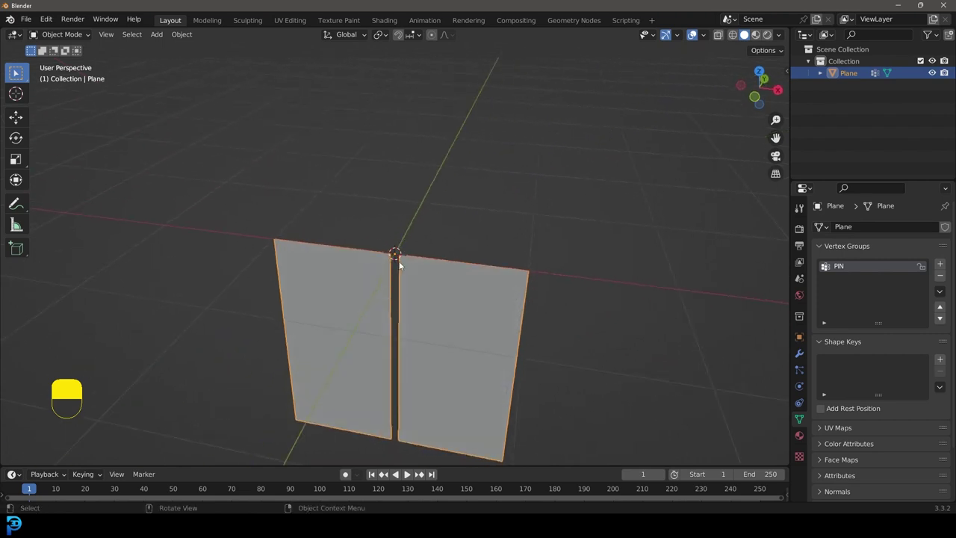
Step: Add a cylinder over the split plane and start scaling it into a thin rod in Edit Mode
key("shift+a")
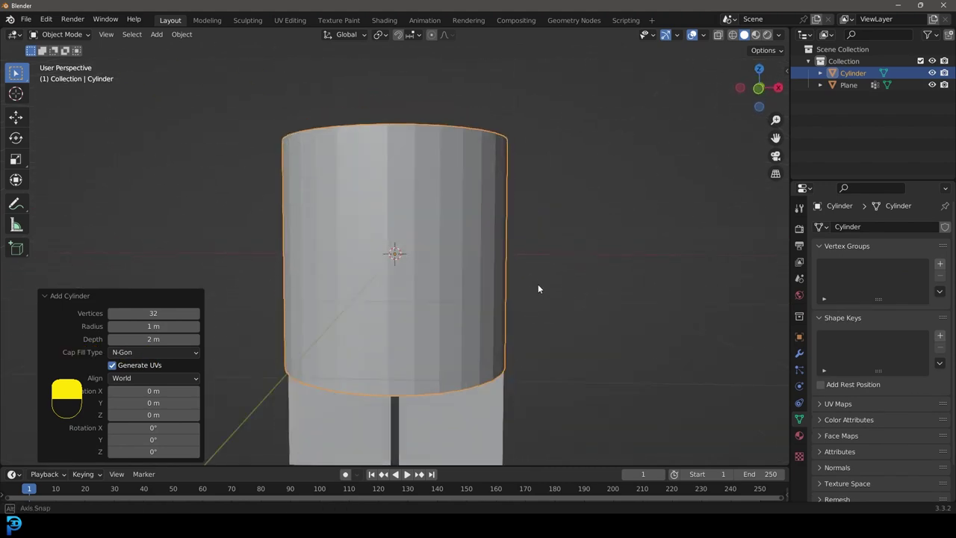
key("Tab")
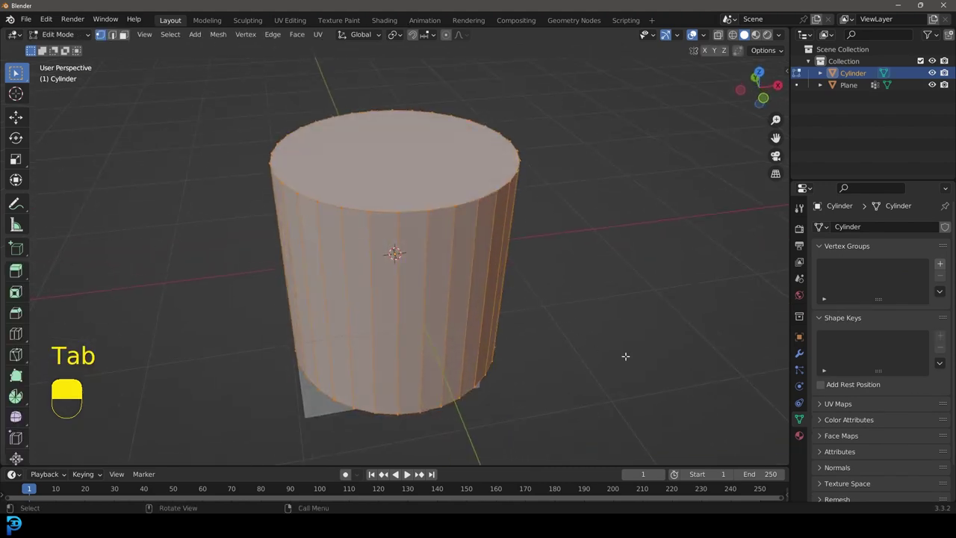
key("s")
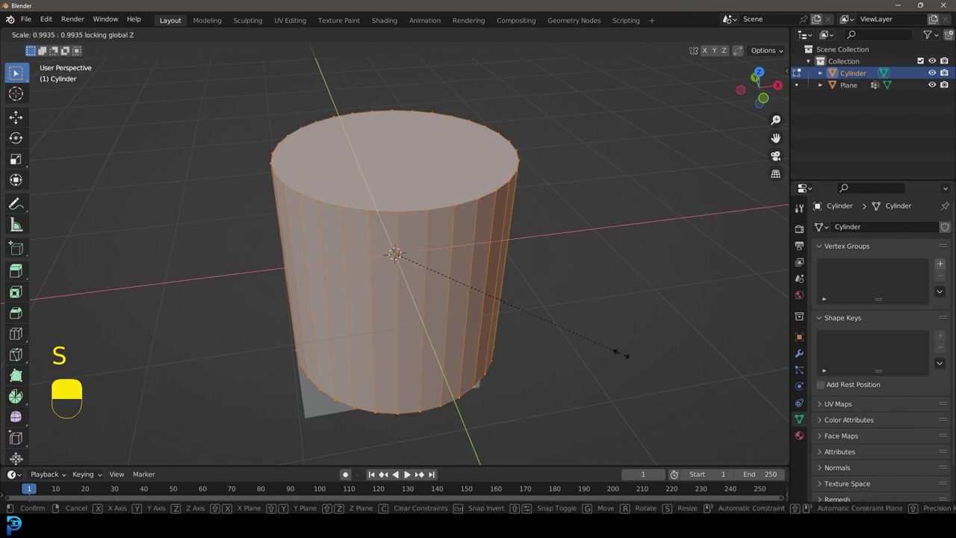
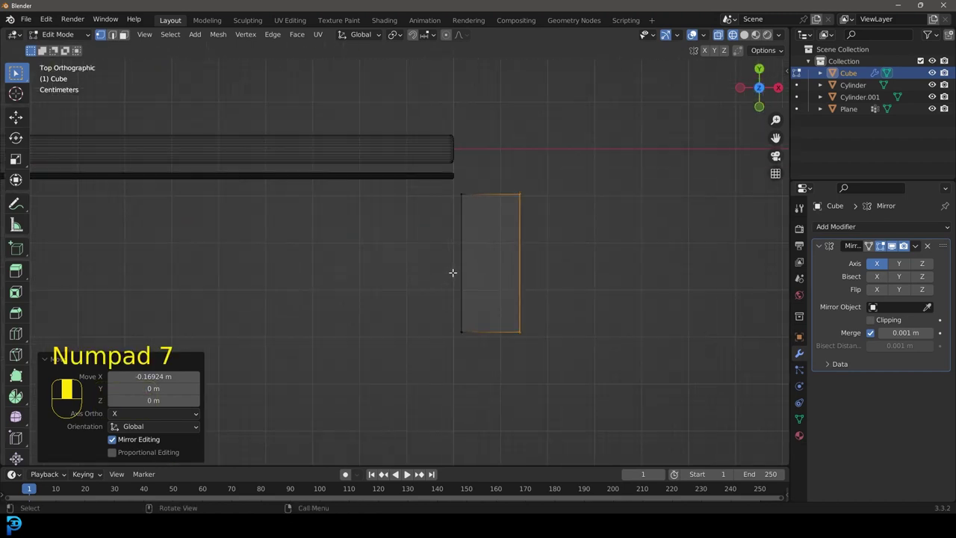
Step: Loop-cut the mirrored cube slab across its middle to start shaping the loom posts
key("ctrl+r")
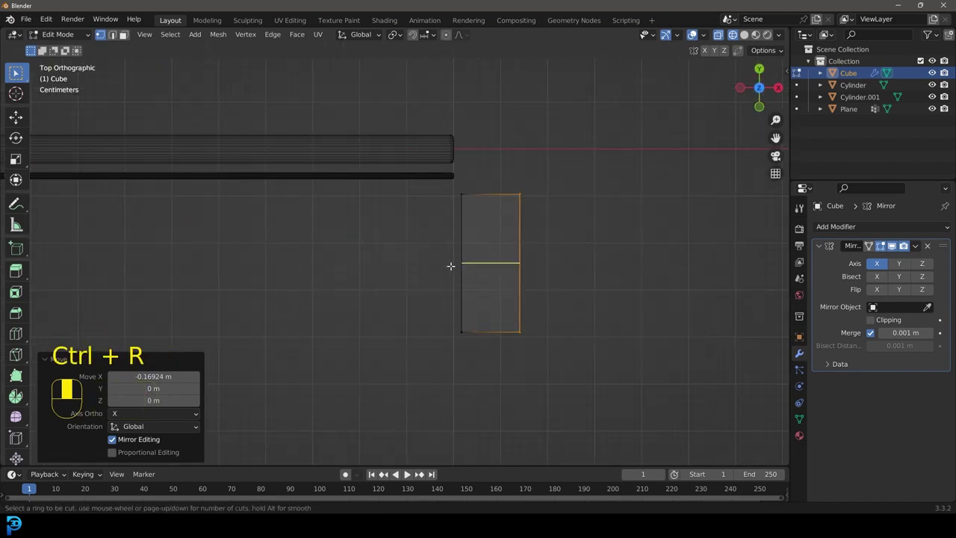
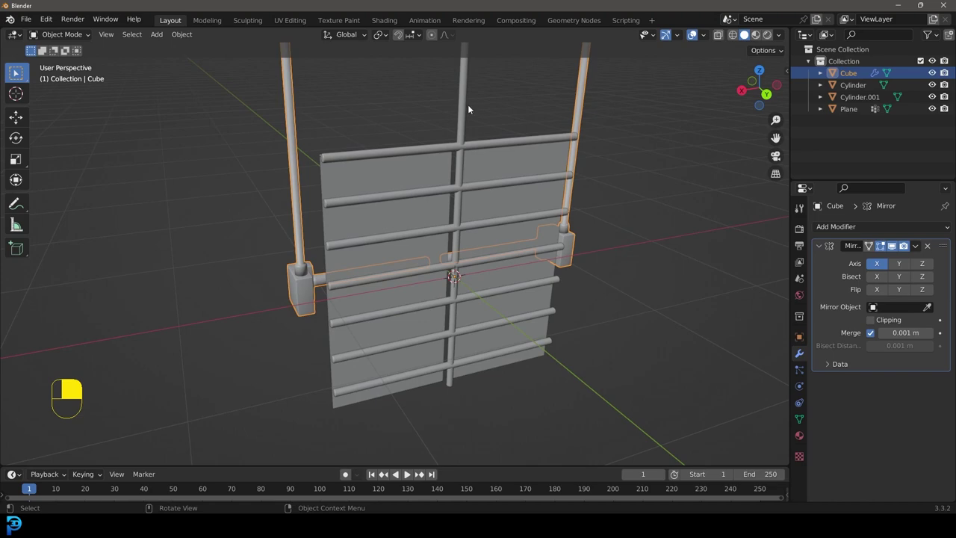
Step: Select every loom part for Shade Smooth, then clear the selection
key("a")
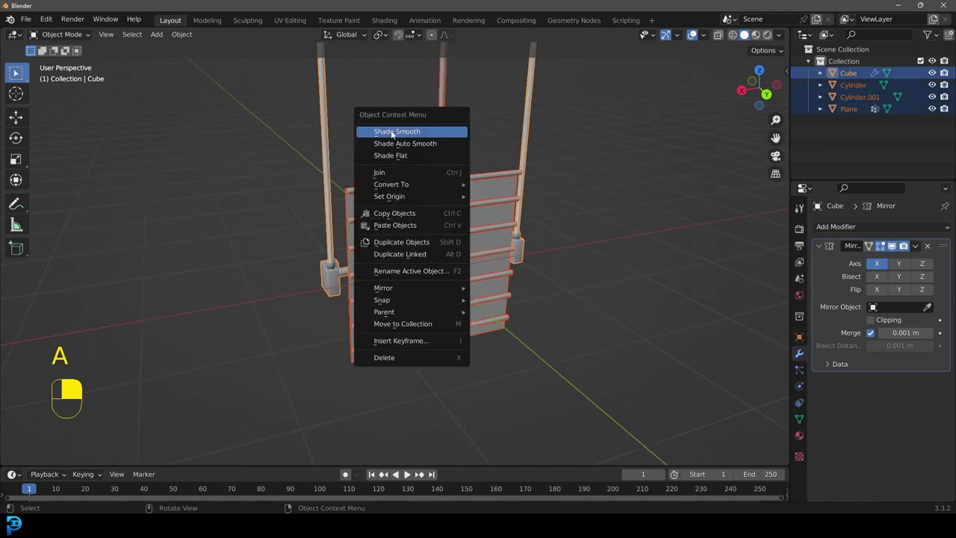
key("alt+a")
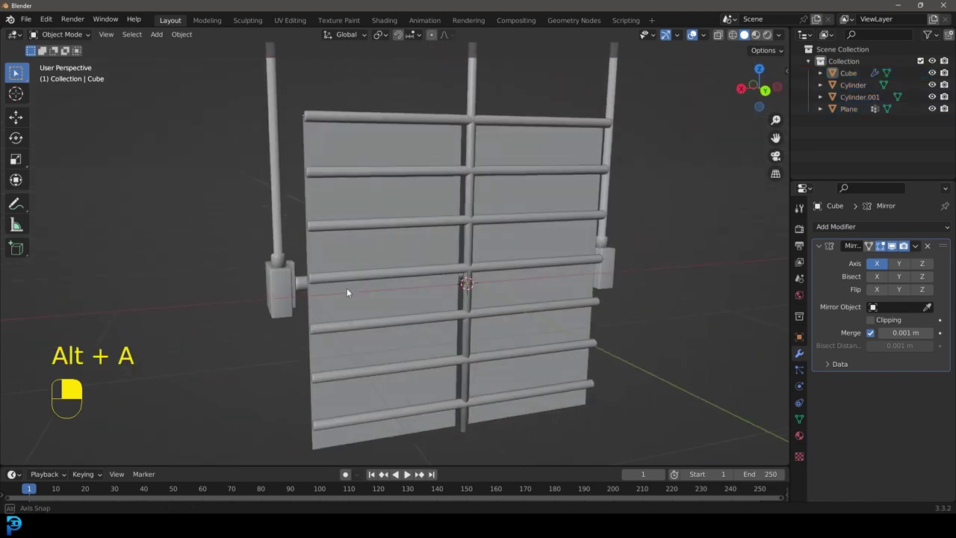
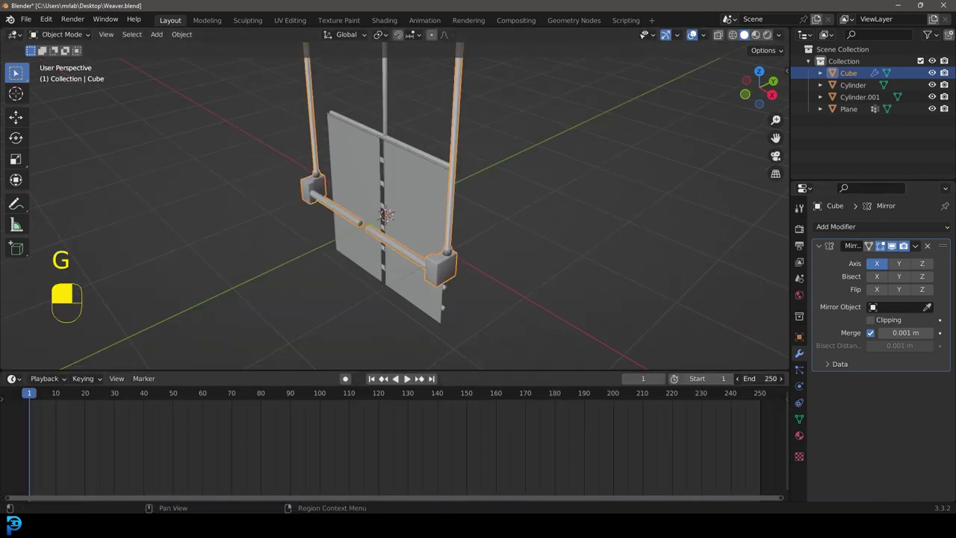
Step: Stop the animation playback at frame 10
key("0")
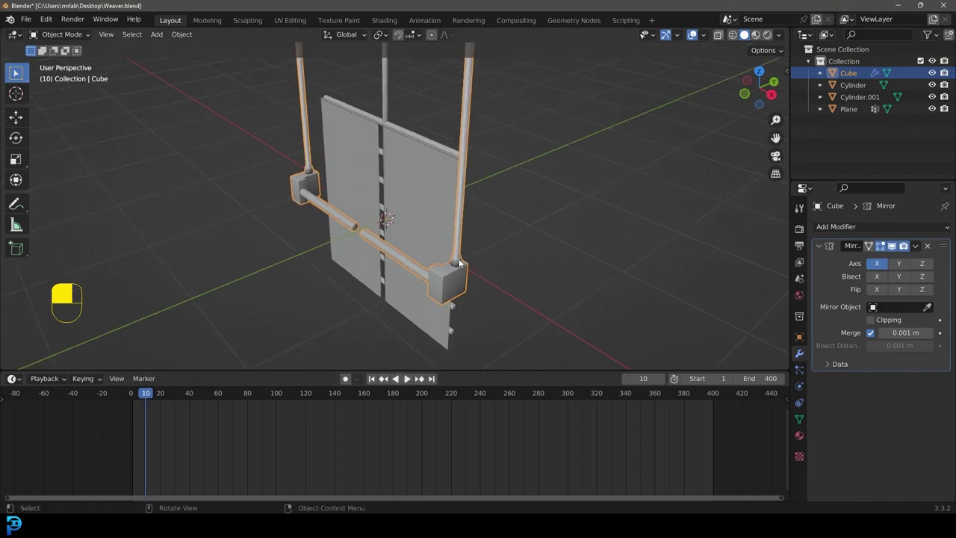
Step: From Right Orthographic view, frame the Cube and raise it to a new height
key("g")
key("KP_3")
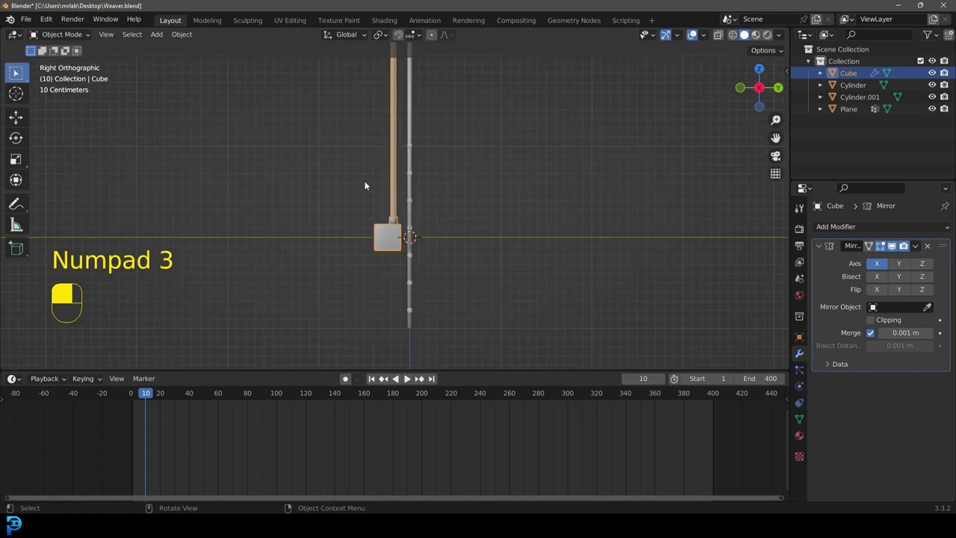
key("z")
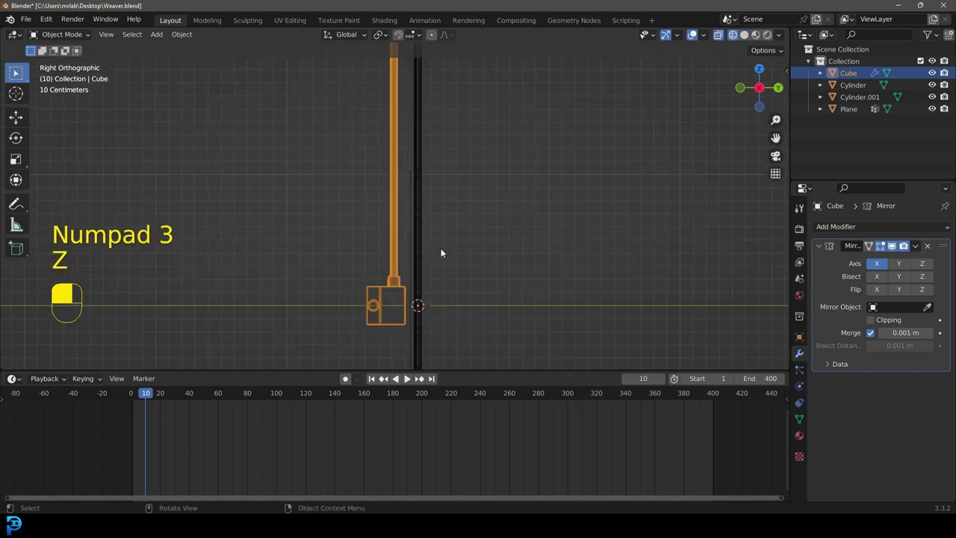
key("g")
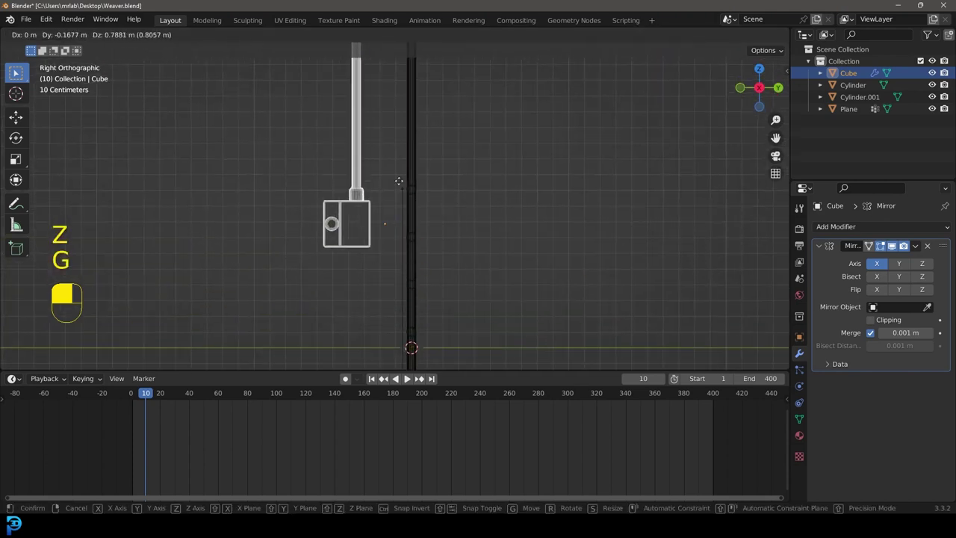
left_click_drag(443, 174, 157, 397)
Step: Adjust the Cube's position again and insert a location keyframe, stepping the timeline toward frame 45
key("KP_3")
key("g")
key("KP_3")
key("g")
key("i")
left_click_drag(157, 397, 215, 416)
middle_click(215, 416)
left_click_drag(217, 393, 728, 283)
key("g")
key("g")
left_click_drag(727, 283, 197, 400)
key("i")
left_click_drag(196, 400, 267, 425)
key("space")
key("space")
key("shift+d")
Step: Move the Cube along Y, record a location keyframe and play back briefly to check the slide
middle_click(267, 425)
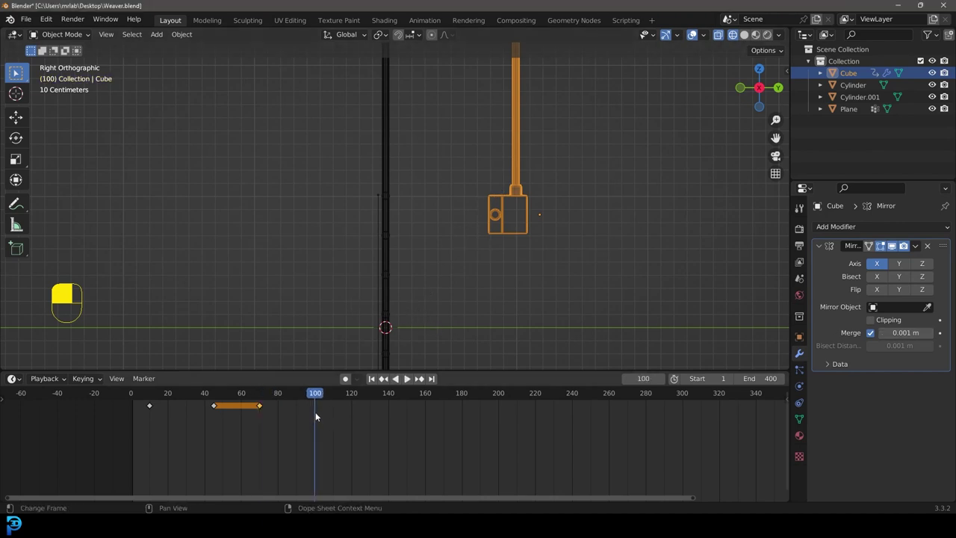
key("g")
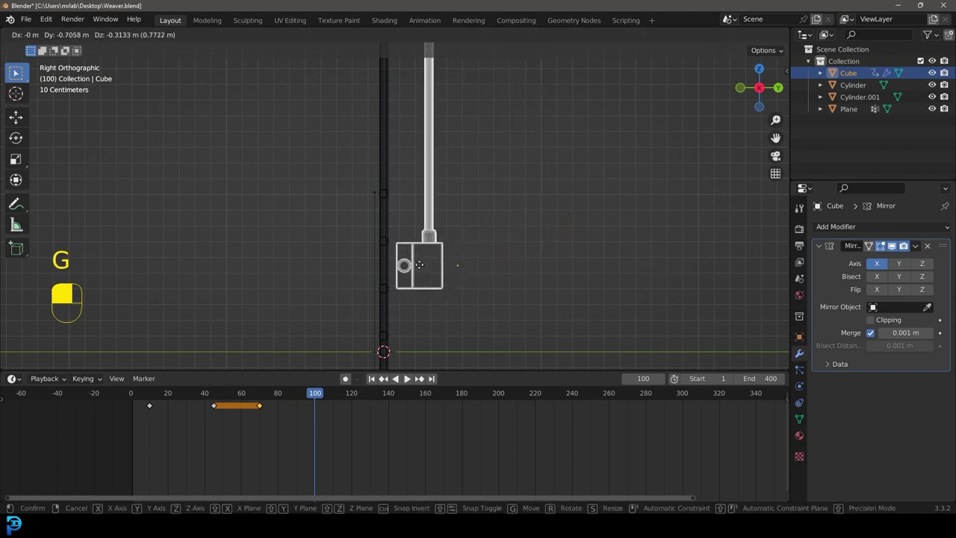
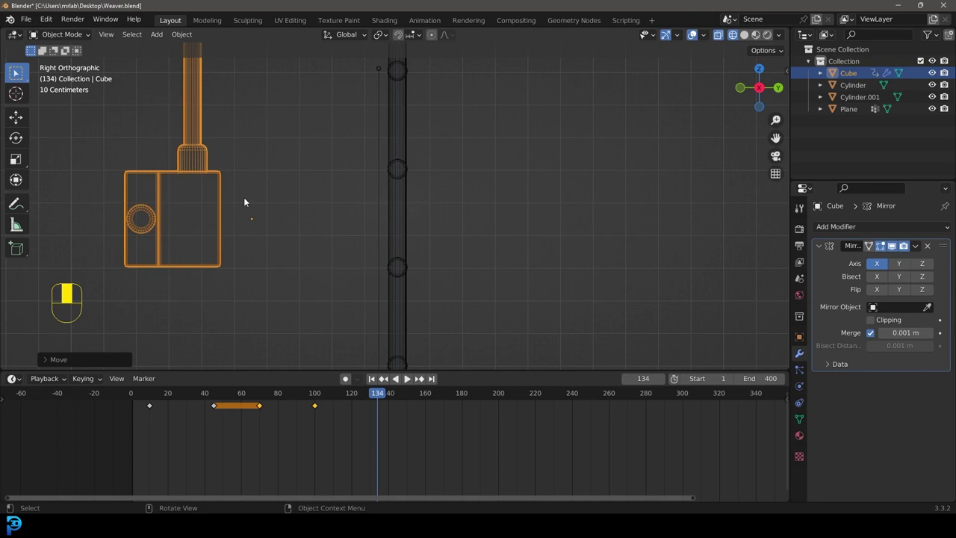
key("i")
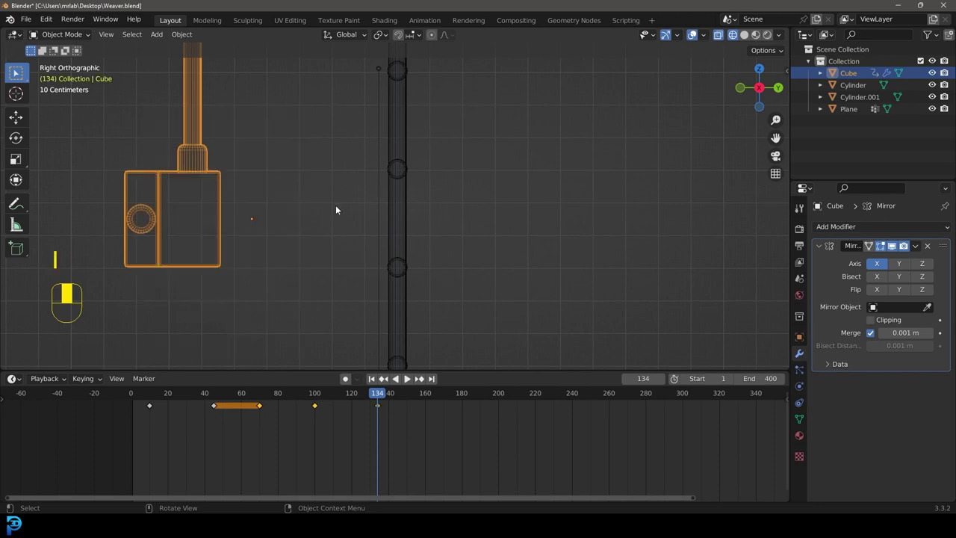
left_click_drag(365, 395, 433, 425)
key("space")
key("space")
key("shift+d")
Step: Scrub to a later frame, slide the Cube sideways again and insert another location keyframe
middle_click(432, 425)
left_click_drag(391, 397, 383, 281)
key("g")
left_click_drag(382, 280, 459, 397)
key("g")
key("i")
left_click_drag(458, 397, 600, 292)
key("g")
left_click_drag(600, 292, 557, 447)
left_click_drag(557, 447, 604, 456)
key("shift+d")
middle_click(604, 457)
left_click_drag(514, 393, 468, 324)
key("g")
left_click_drag(468, 324, 567, 400)
key("i")
left_click_drag(567, 400, 333, 304)
key("g")
left_click_drag(333, 303, 544, 440)
key("i")
left_click_drag(545, 439, 555, 386)
key("shift+d")
middle_click(555, 386)
left_click_drag(542, 395, 661, 468)
key("shift+d")
middle_click(661, 468)
left_click_drag(609, 393, 428, 218)
key("z")
key("alt+a")
key("space")
key("space")
Step: Add Collision physics to the Cube rod in Physics Properties and test with a short playback
left_click_drag(428, 219, 802, 390)
left_click(802, 390)
left_click_drag(802, 390, 869, 257)
left_click_drag(869, 257, 290, 180)
key("space")
key("space")
Step: Add Collision physics to the Cylinder rod as well and start the animation playing
left_click_drag(290, 180, 884, 242)
left_click_drag(884, 242, 379, 95)
left_click_drag(379, 95, 872, 243)
key("g")
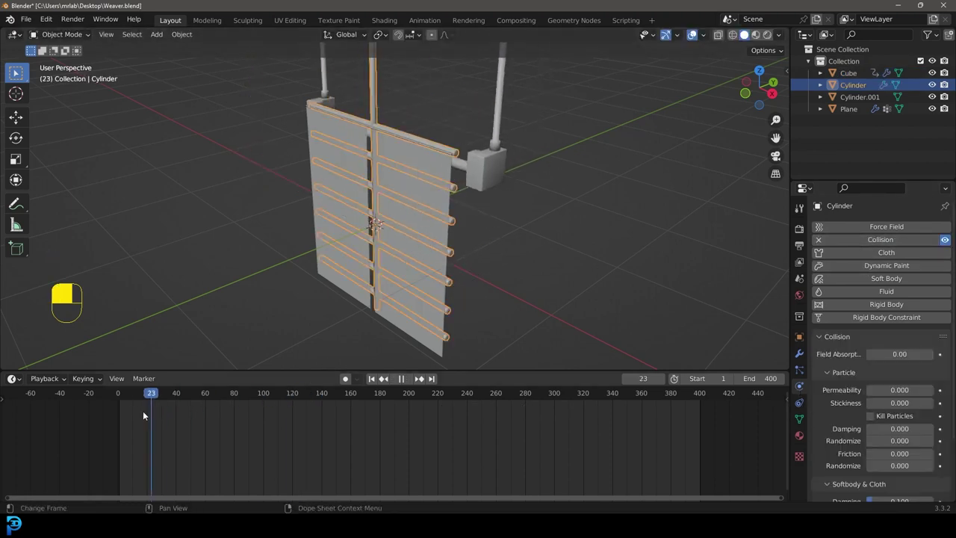
Step: Save Weaver.blend, play the cloth simulation until the sheet drapes over the rods, then stop at frame 152
key("ctrl+s")
key("ctrl+s")
key("space")
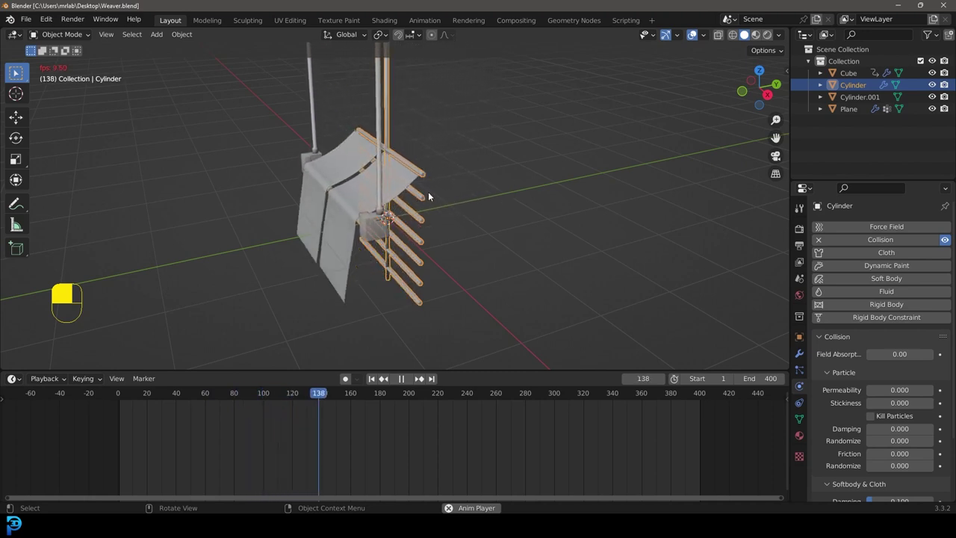
key("space")
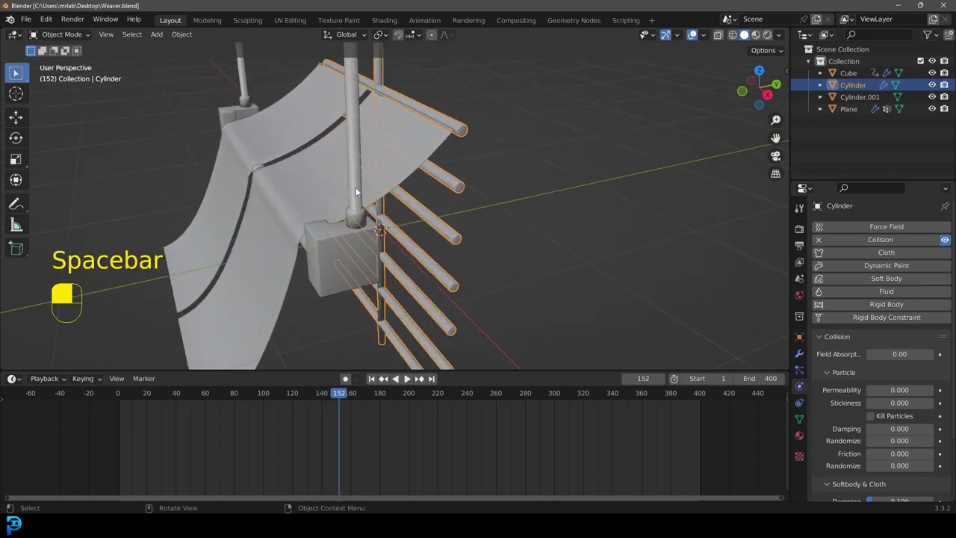
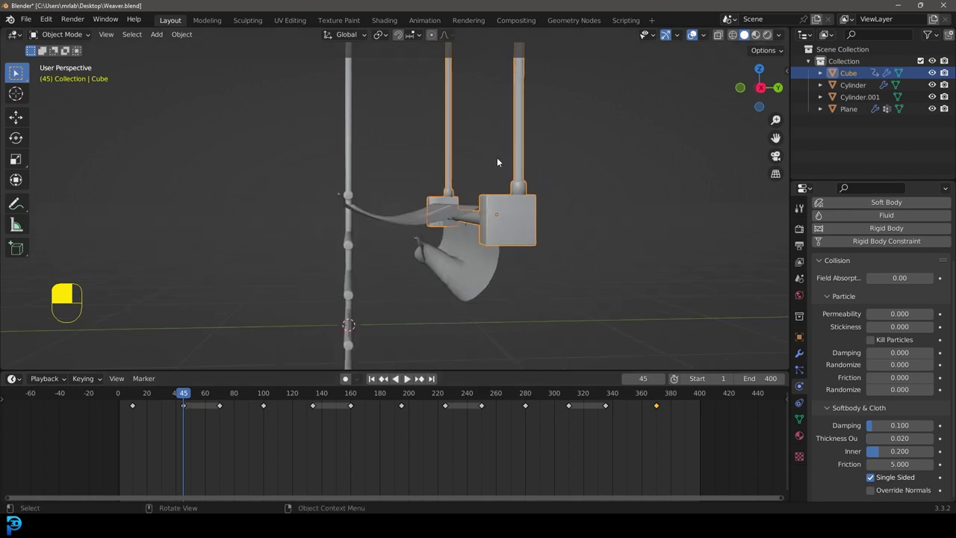
Step: Switch to Front then Right Orthographic view to watch the Cube's motion from the side
key("KP_1")
key("KP_3")
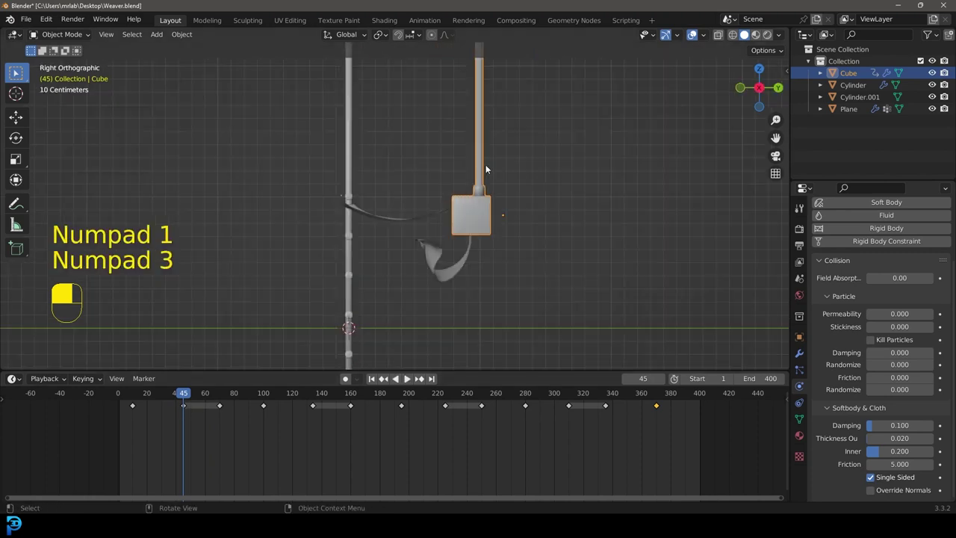
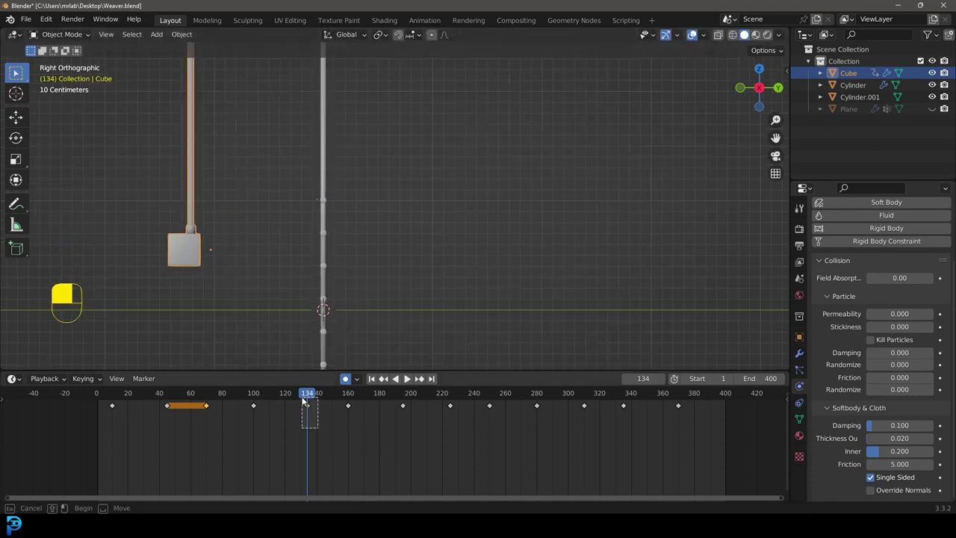
Step: At frame 310 with Auto Keying on, move the Cube sideways so its new position is keyframed
key("shift+d")
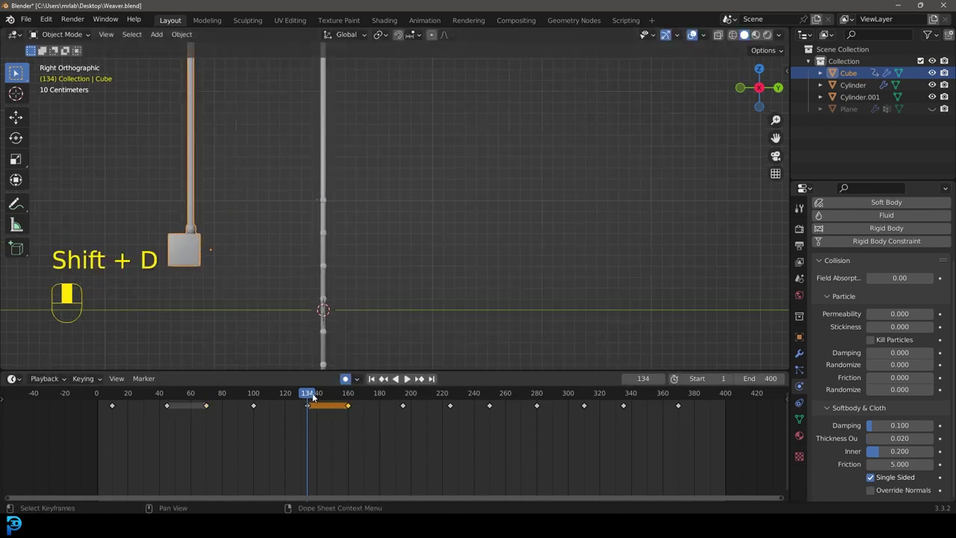
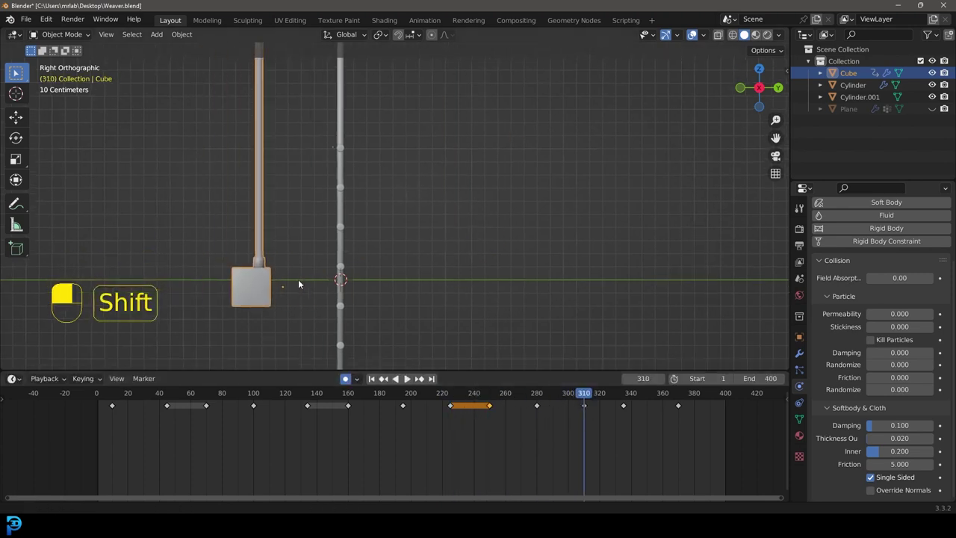
key("g")
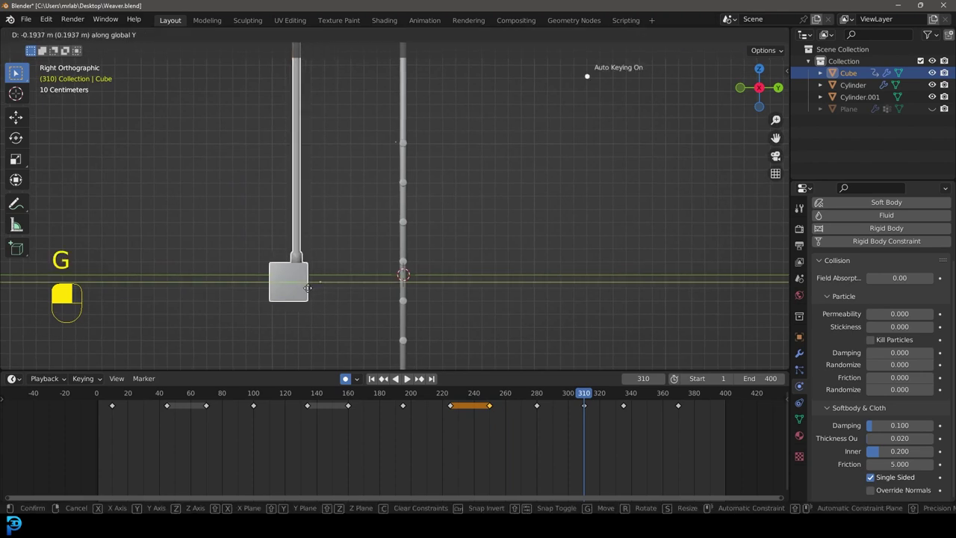
middle_click(242, 294)
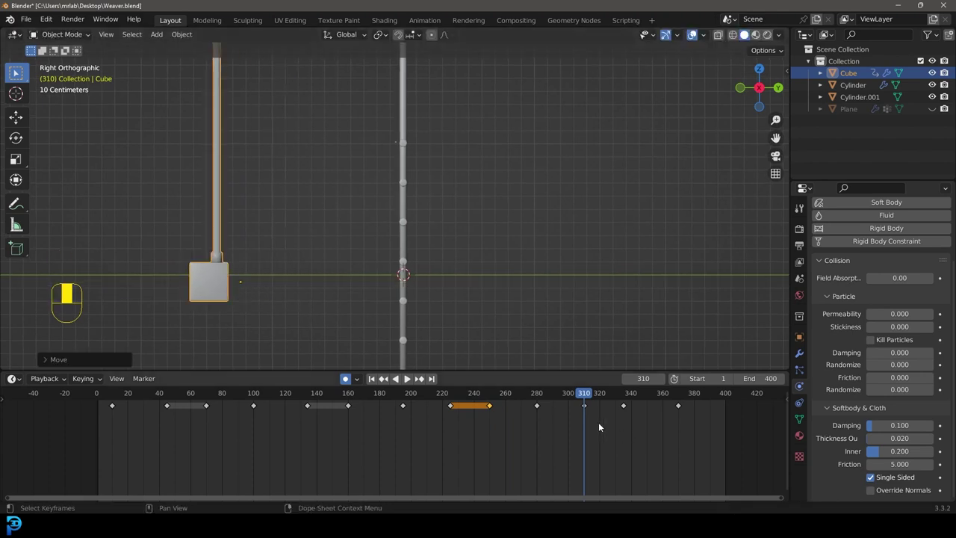
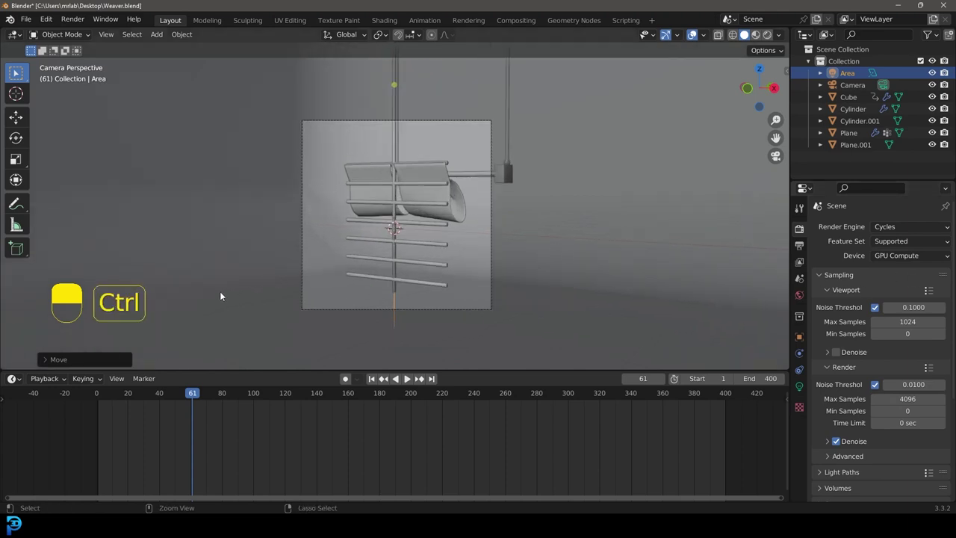
Step: Fit the camera frame to the viewport and switch shading to Rendered for a live Cycles preview
key("ctrl+b")
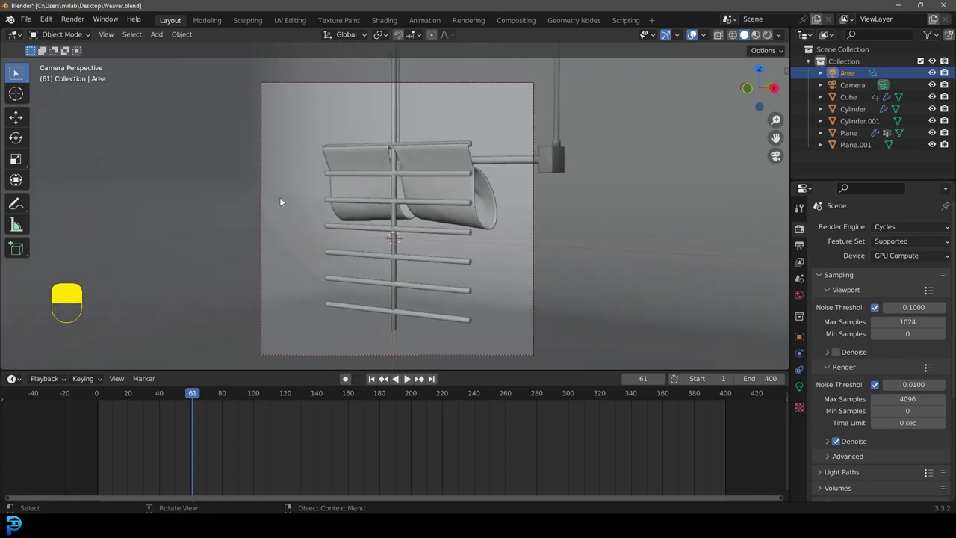
key("z")
left_click_drag(478, 141, 507, 158)
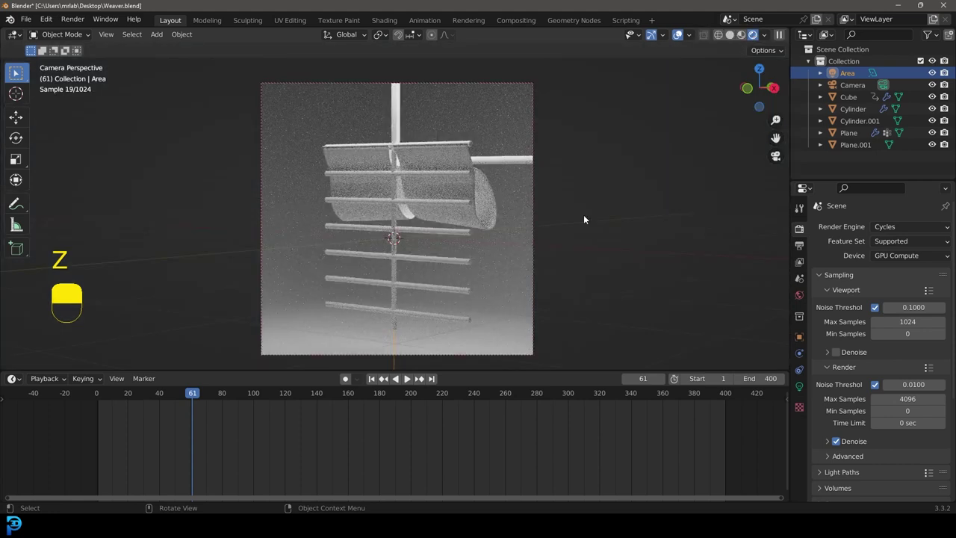